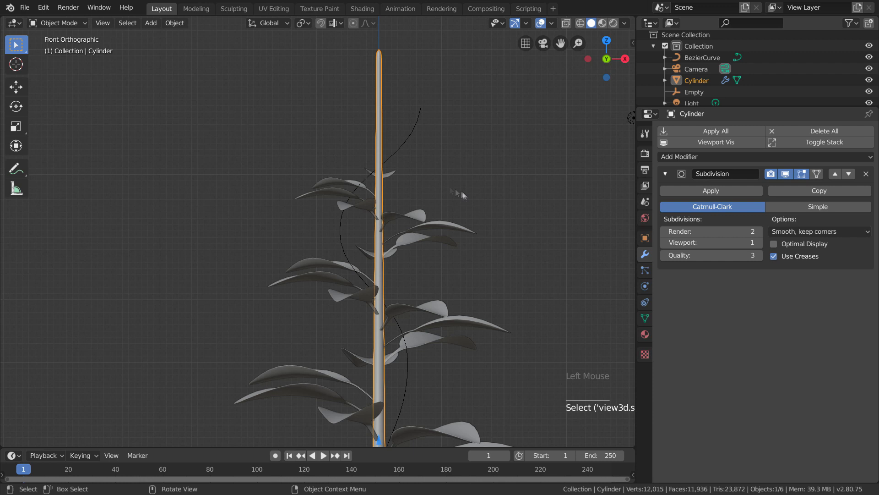
Give the stem cylinder a Curve modifier with BezierCurve as its deform object.
{"action": "left_click", "coordinate": [678, 158]}
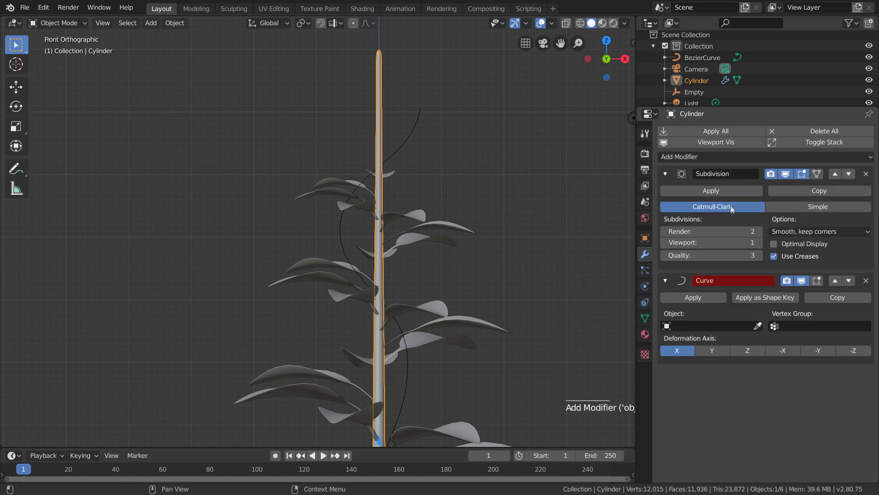
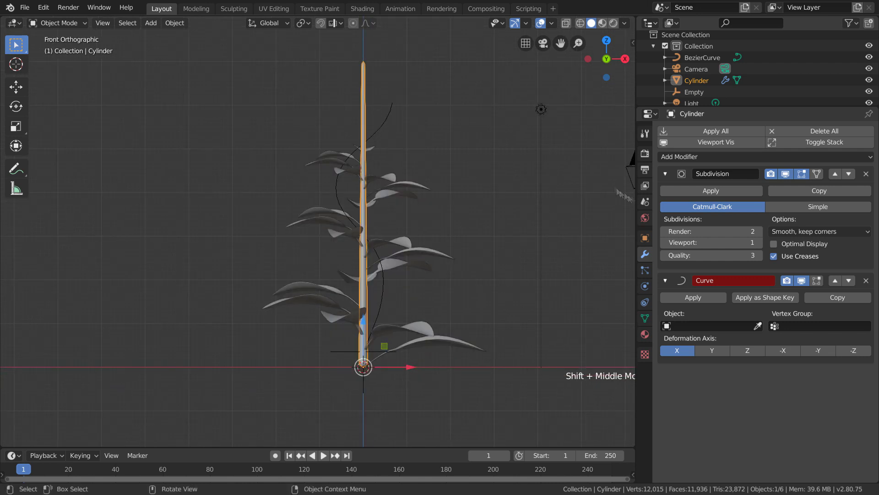
{"action": "left_click", "coordinate": [762, 326]}
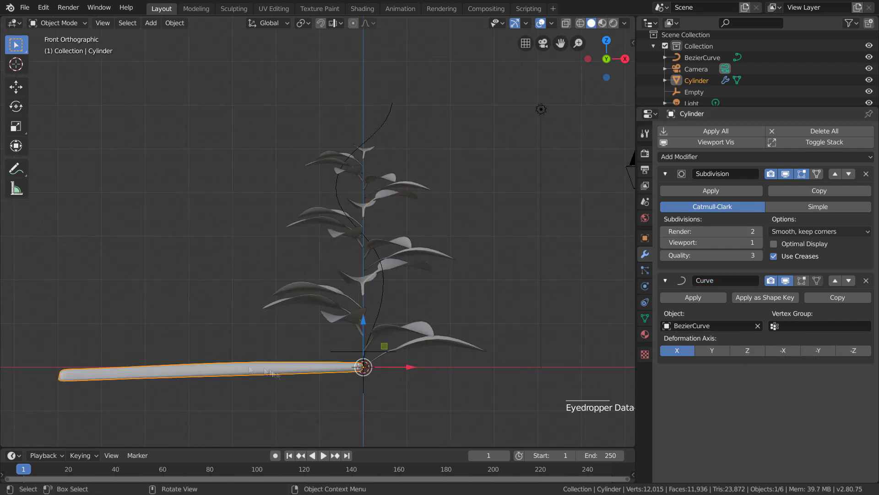
Correct the cylinder's deformation axis so the stem follows the curve upright, then select the leaf plane.
{"action": "left_click", "coordinate": [751, 353]}
{"action": "middle_click", "coordinate": [462, 284]}
{"action": "left_click", "coordinate": [407, 344]}
Give the leaf plane a Curve modifier targeting BezierCurve.
{"action": "left_click", "coordinate": [666, 214]}
{"action": "left_click", "coordinate": [732, 207]}
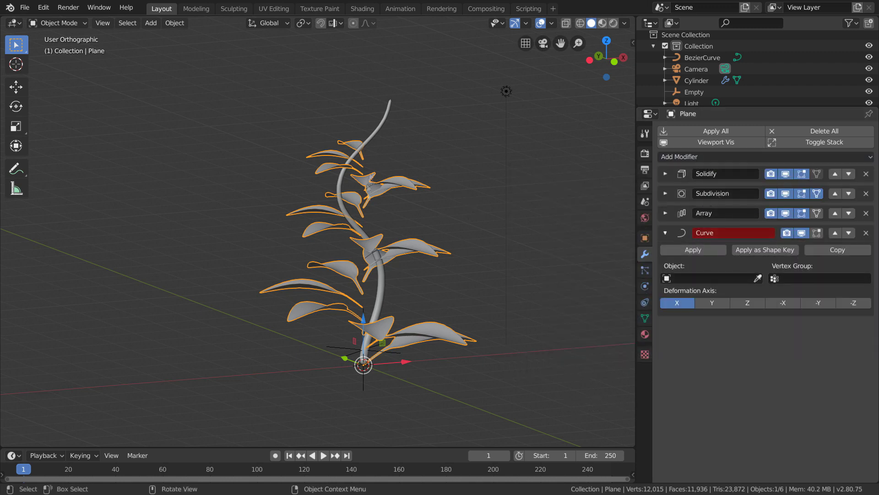
{"action": "left_click", "coordinate": [380, 190]}
{"action": "left_click", "coordinate": [684, 299]}
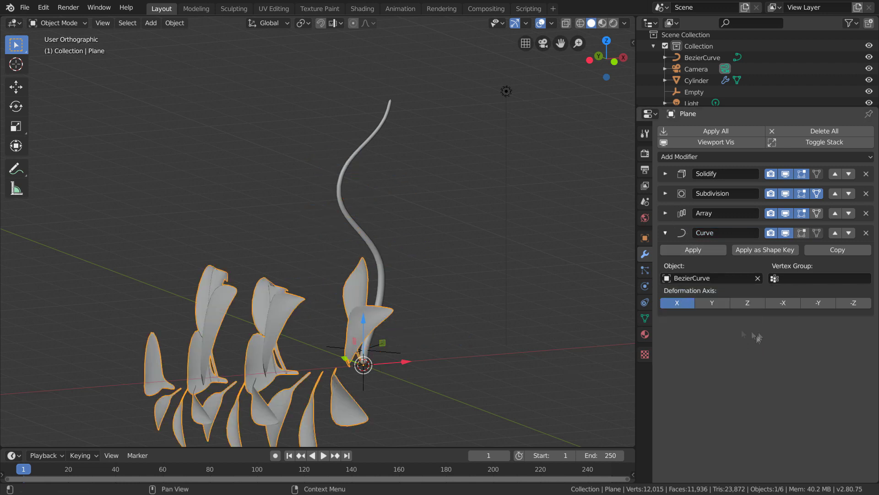
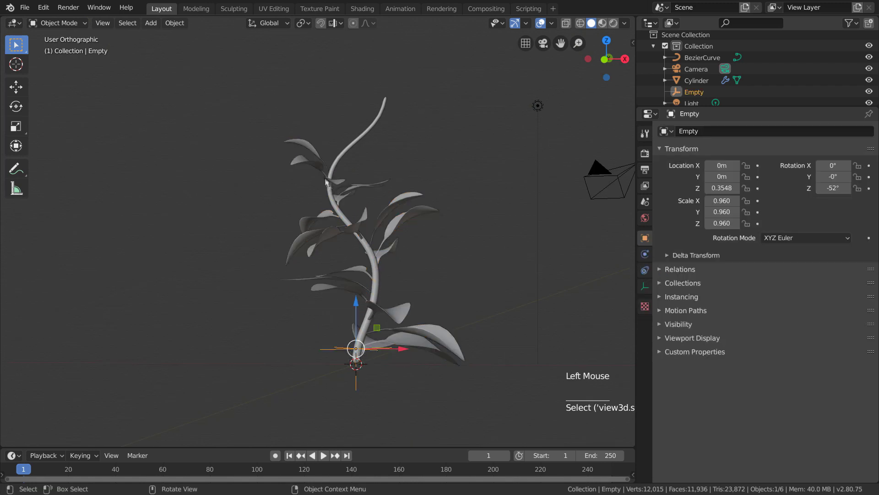
Scale the Empty up to about 1.04 so the leaves spread along the curved stem.
{"action": "key", "text": "s"}
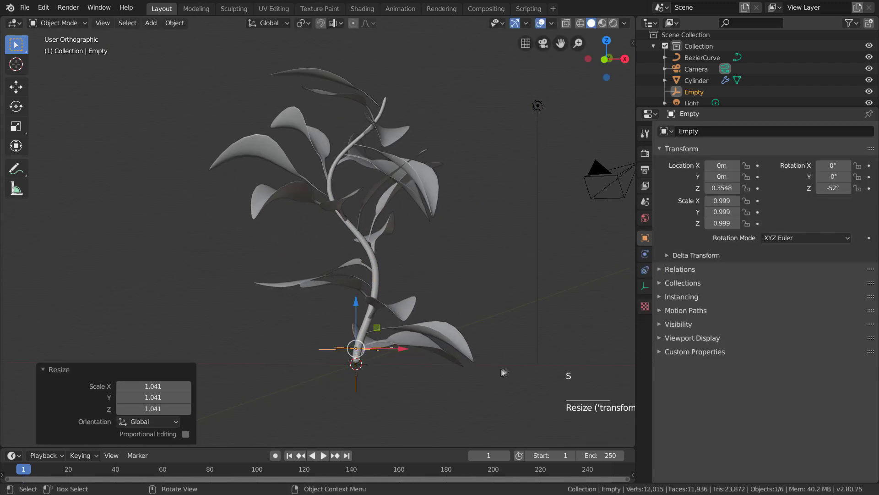